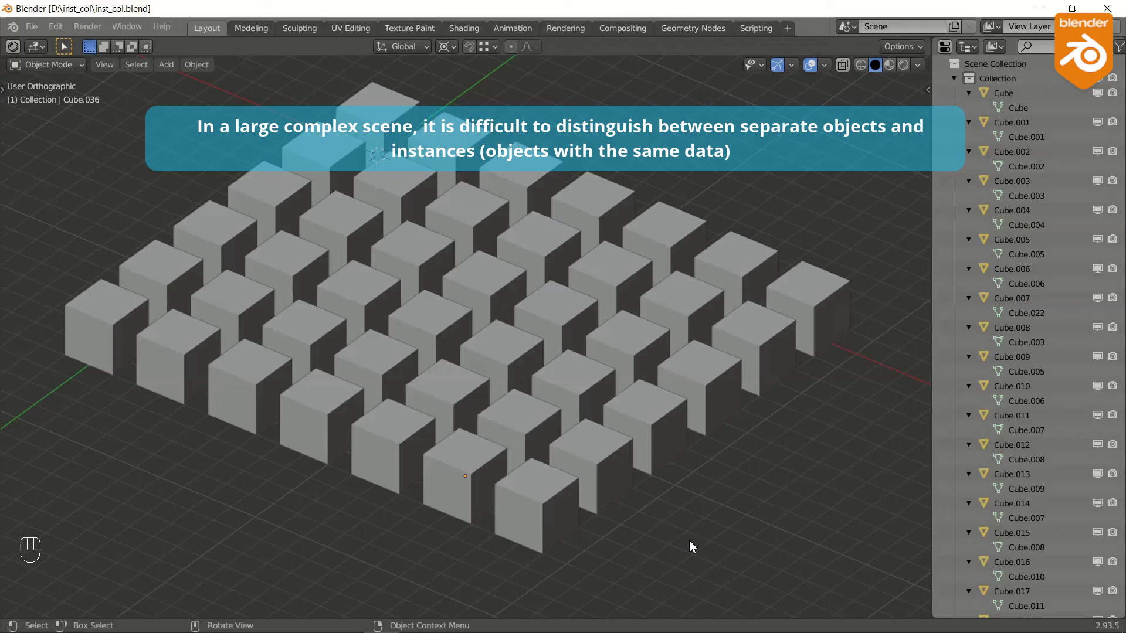
Select three different cubes in turn and reveal each one's linked instances with Shift+L
click(537, 516)
key(shift+l)
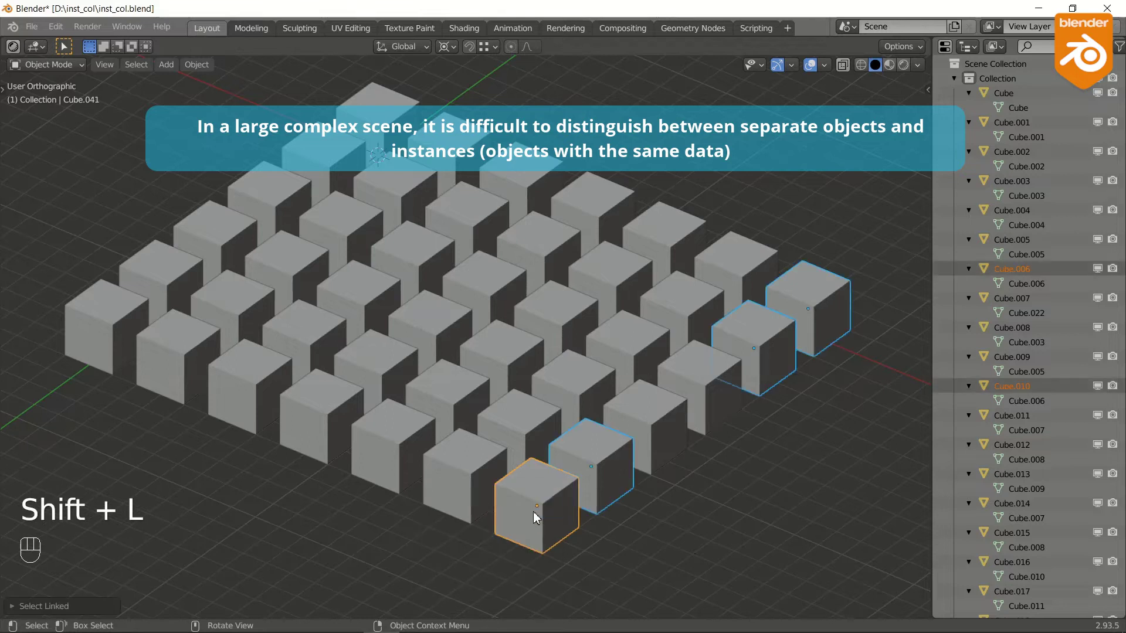
click(189, 283)
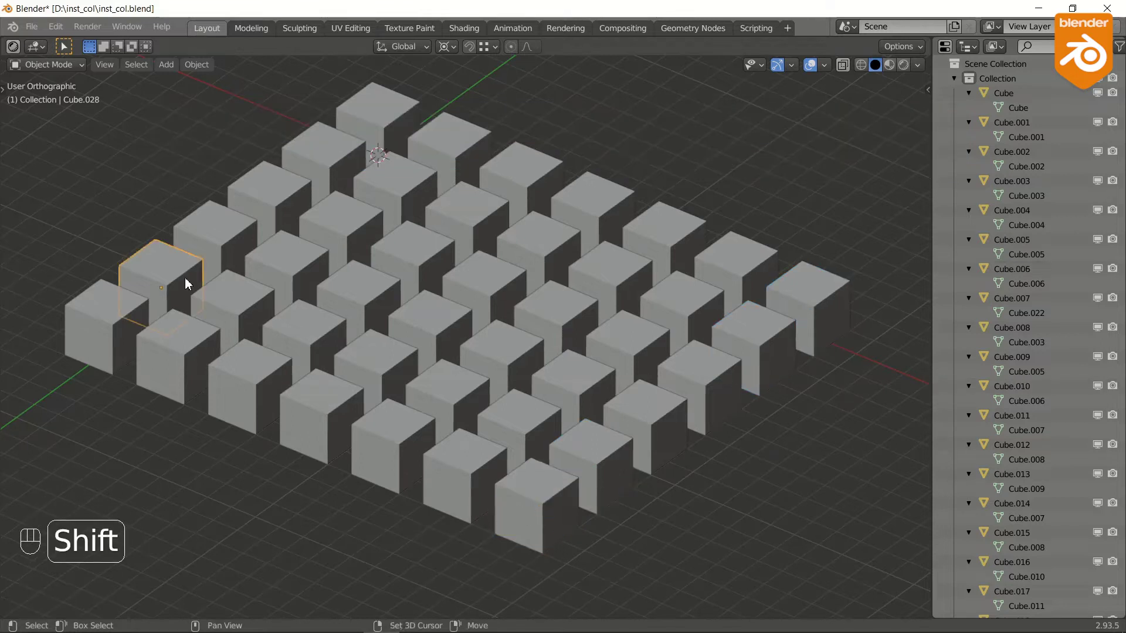
key(shift+l)
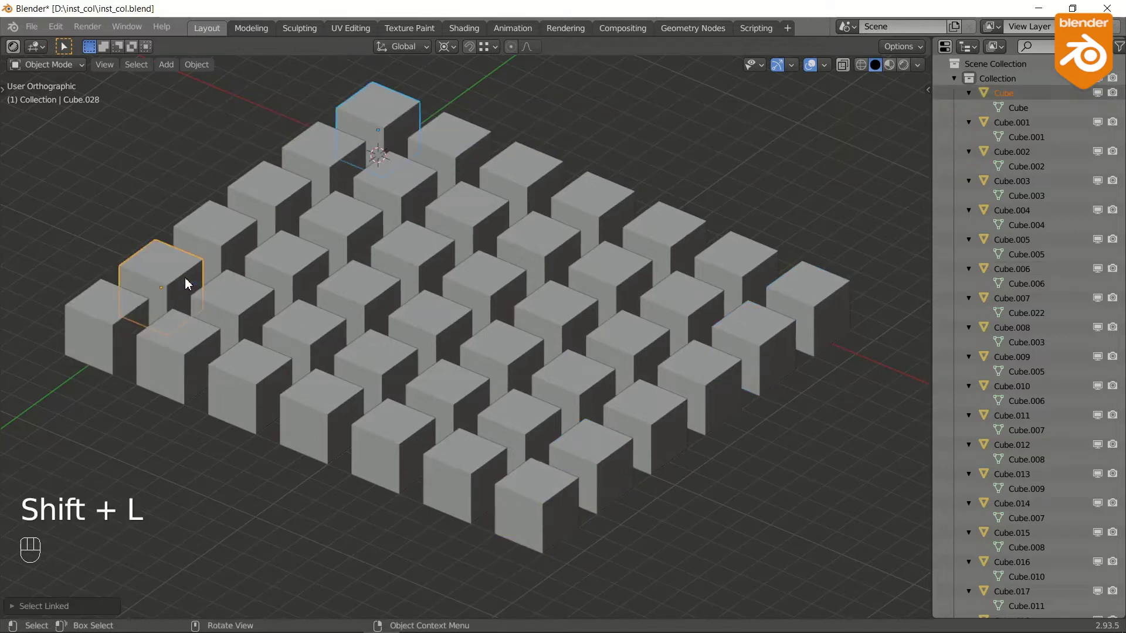
click(396, 450)
key(shift+l)
Colorize instances in Multi Color mode, then reshuffle the group colours with a magenta cube selected
key(n)
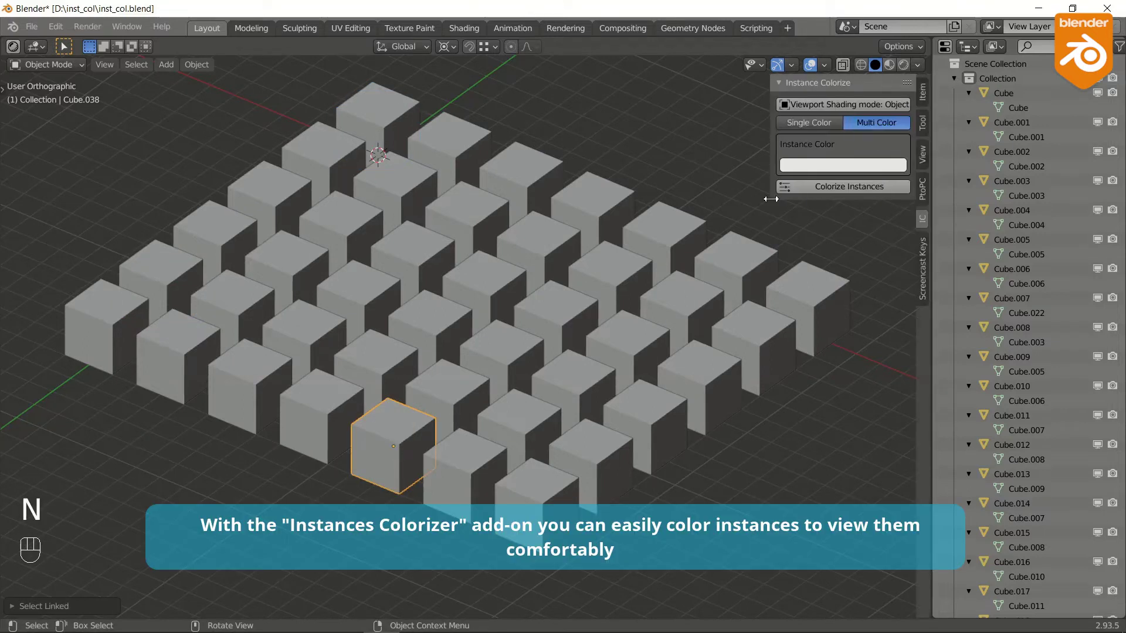
click(824, 110)
click(860, 197)
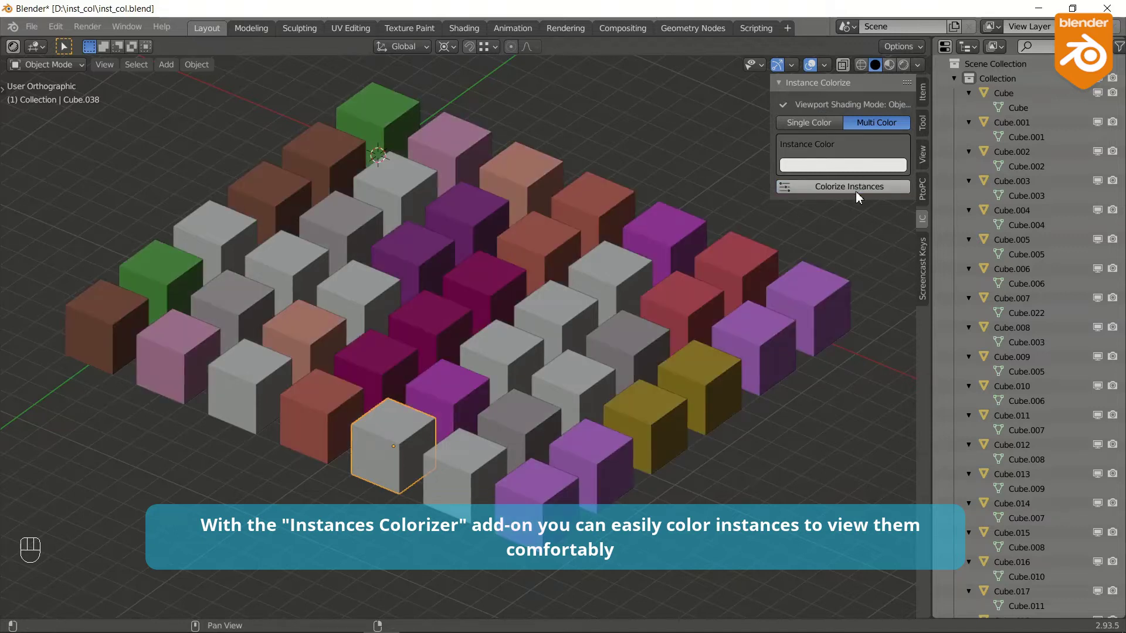
click(787, 357)
click(867, 168)
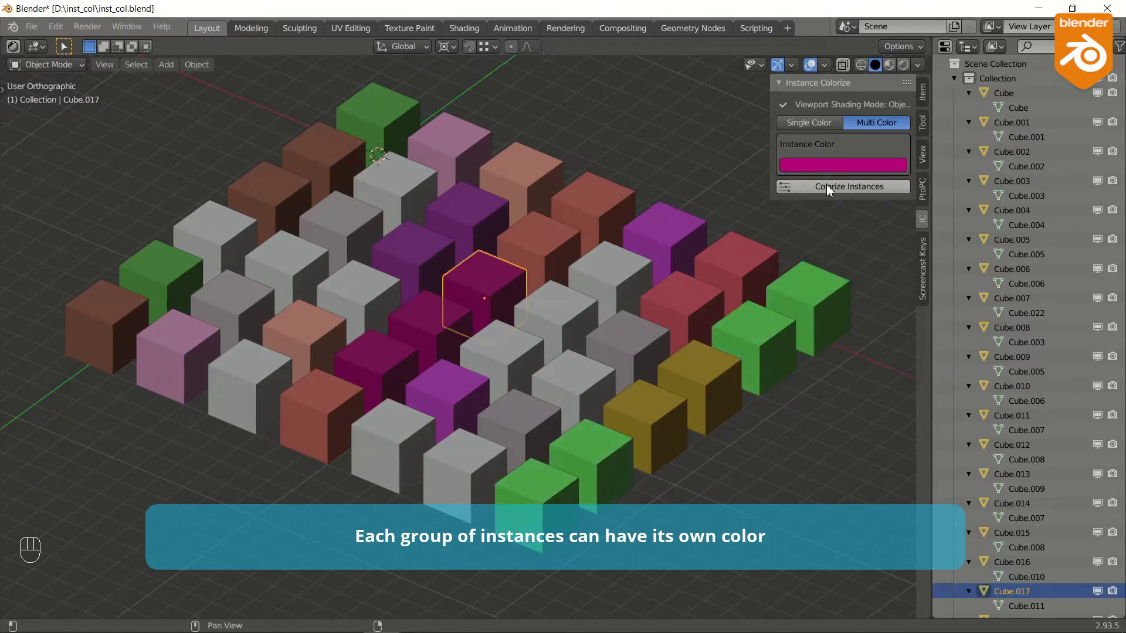
Pick a blue Instance Color for the selected group, then switch to Single Color for all instances
click(837, 171)
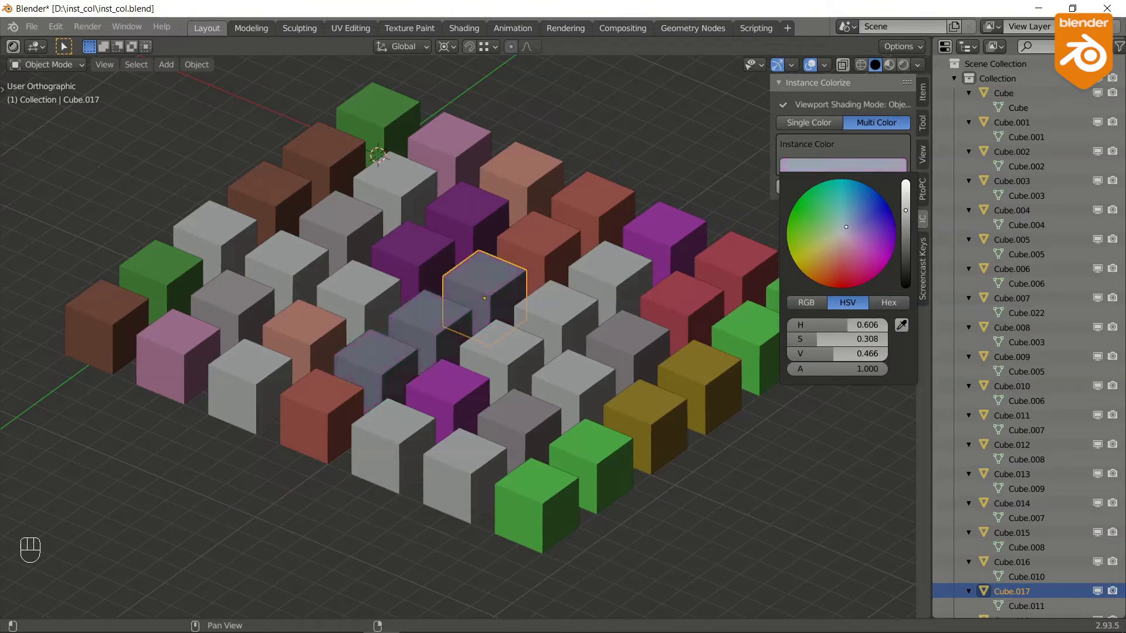
click(811, 129)
click(844, 168)
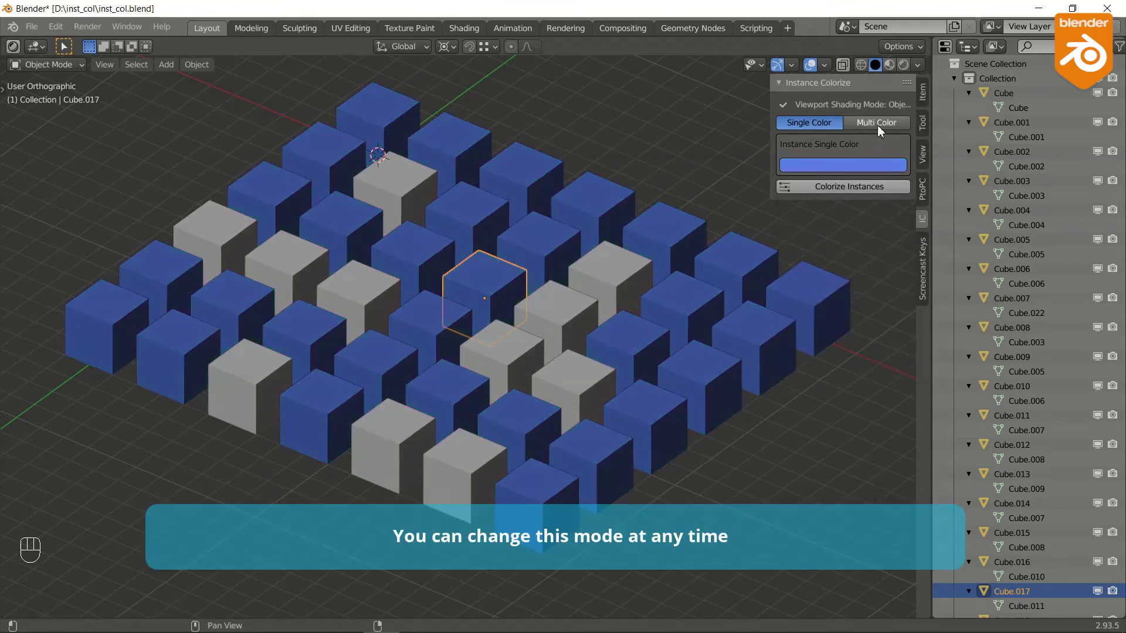
Switch back to Multi Color, then view the grid from above and select the bottom-right corner cube
click(881, 130)
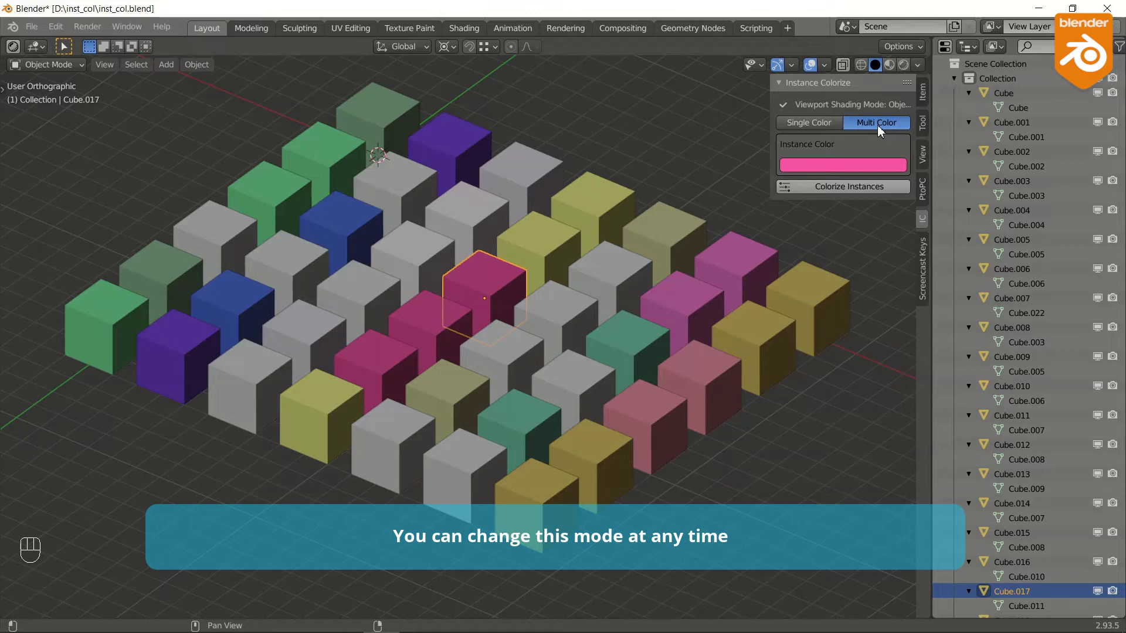
click(612, 218)
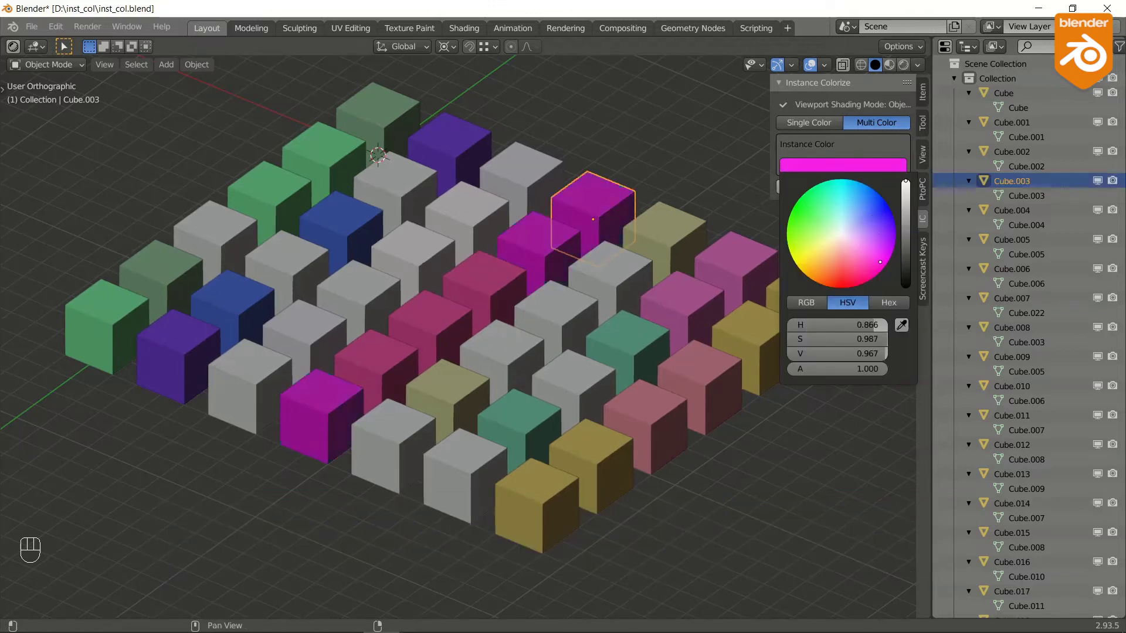
key(KP_7)
drag(736, 458, 497, 348)
drag(497, 348, 497, 348)
click(604, 566)
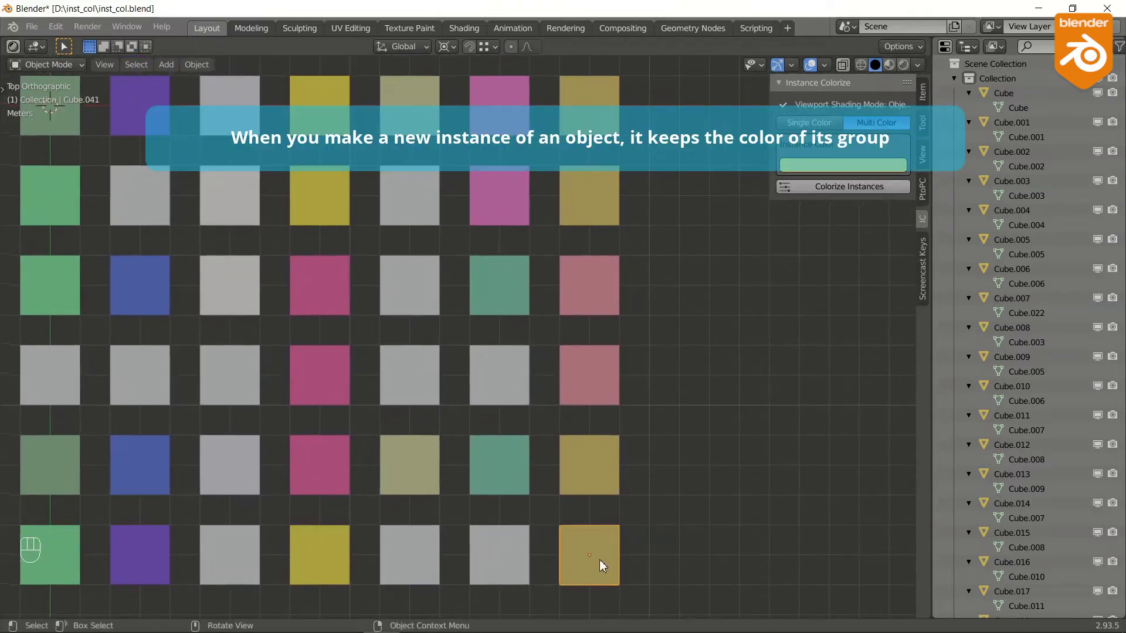
Add two linked copies of the corner cube along X to its right
key(alt+d)
key(x)
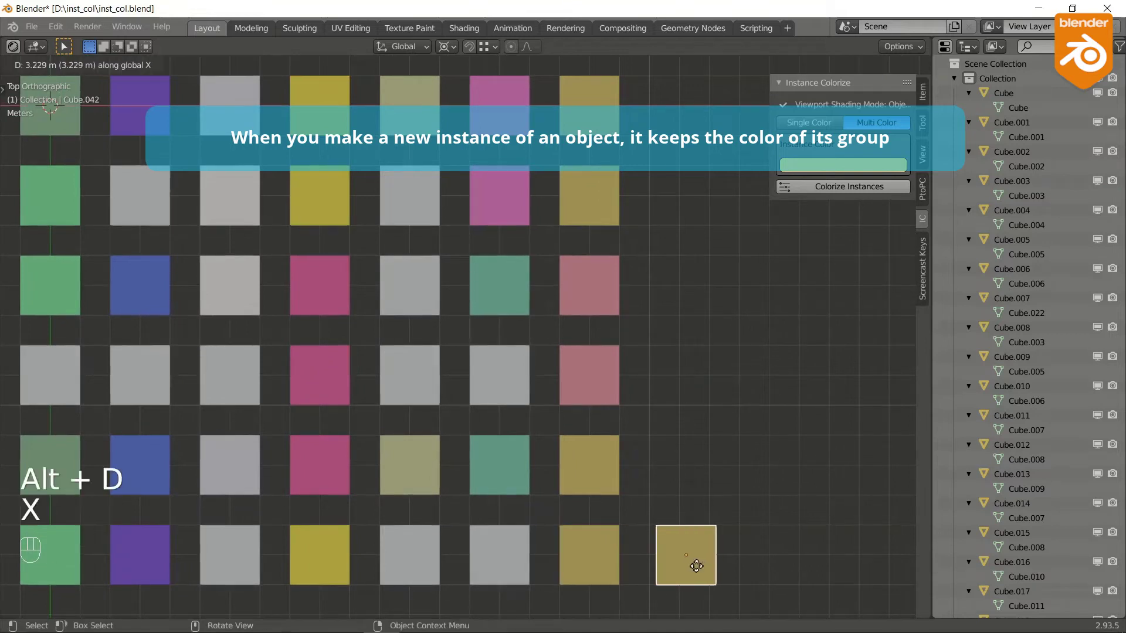
click(696, 572)
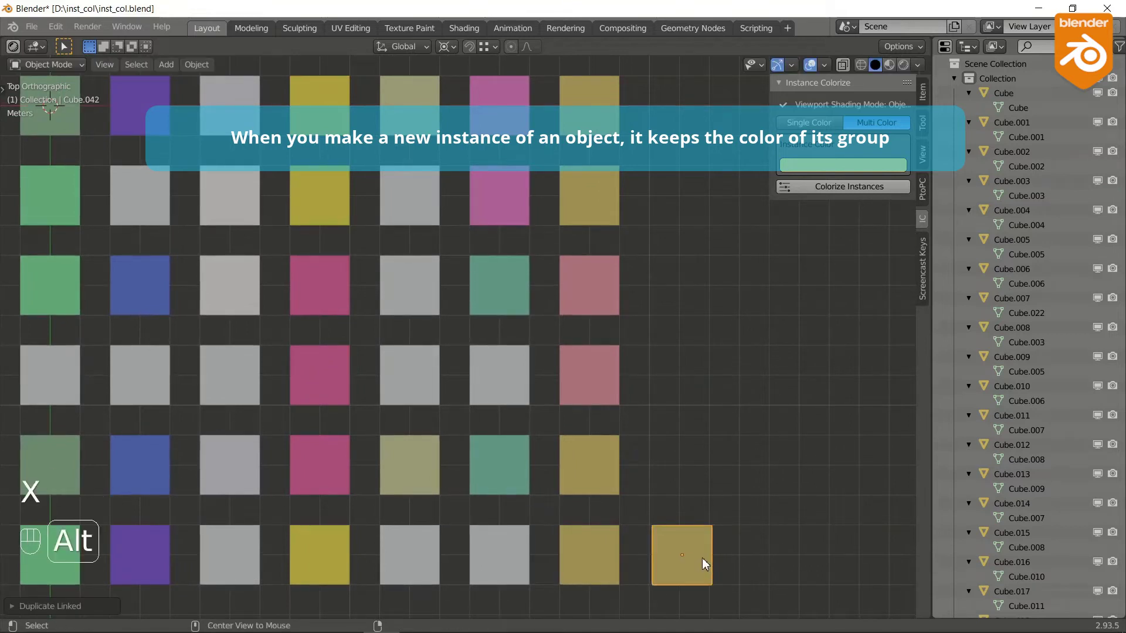
key(alt+d)
key(x)
click(797, 572)
Duplicate both new cubes as linked copies one row up along Y
click(780, 566)
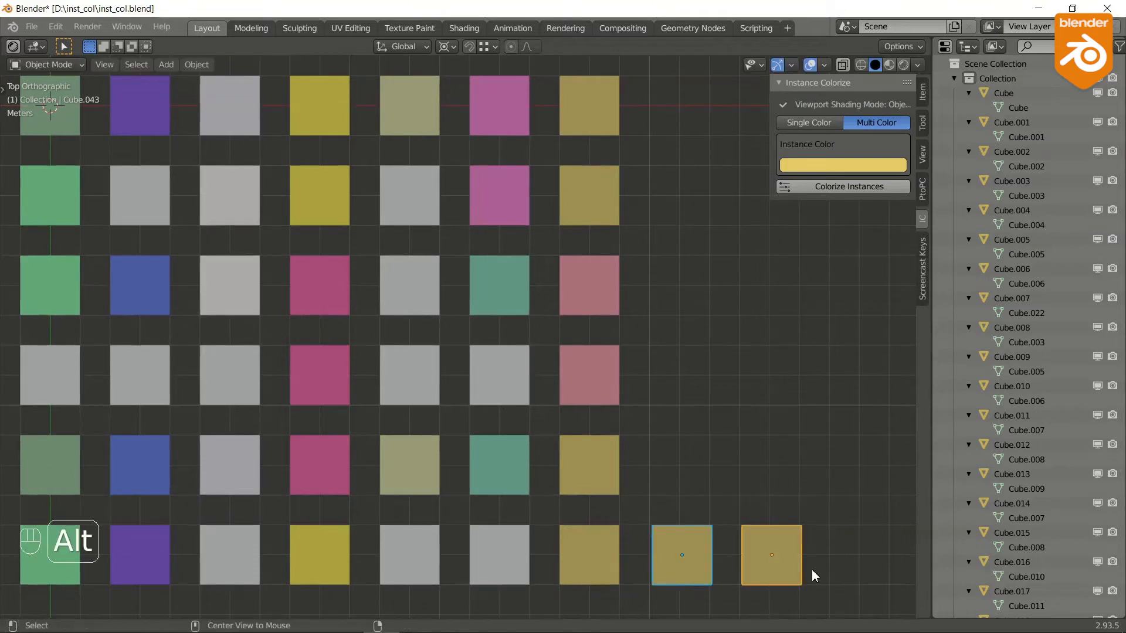
key(alt+d)
key(y)
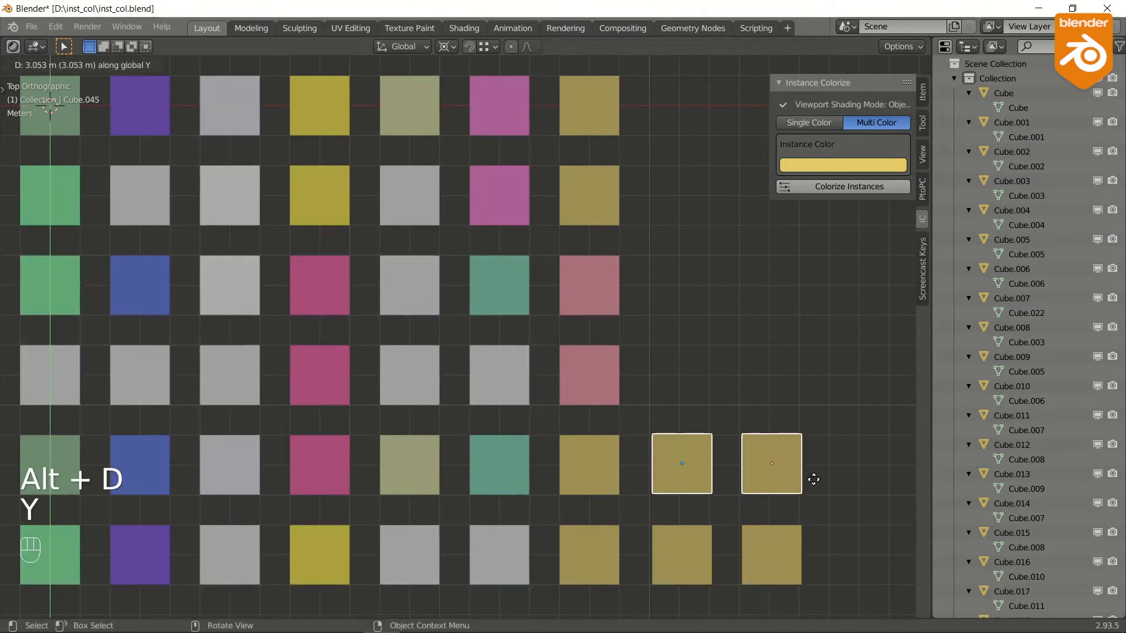
click(816, 484)
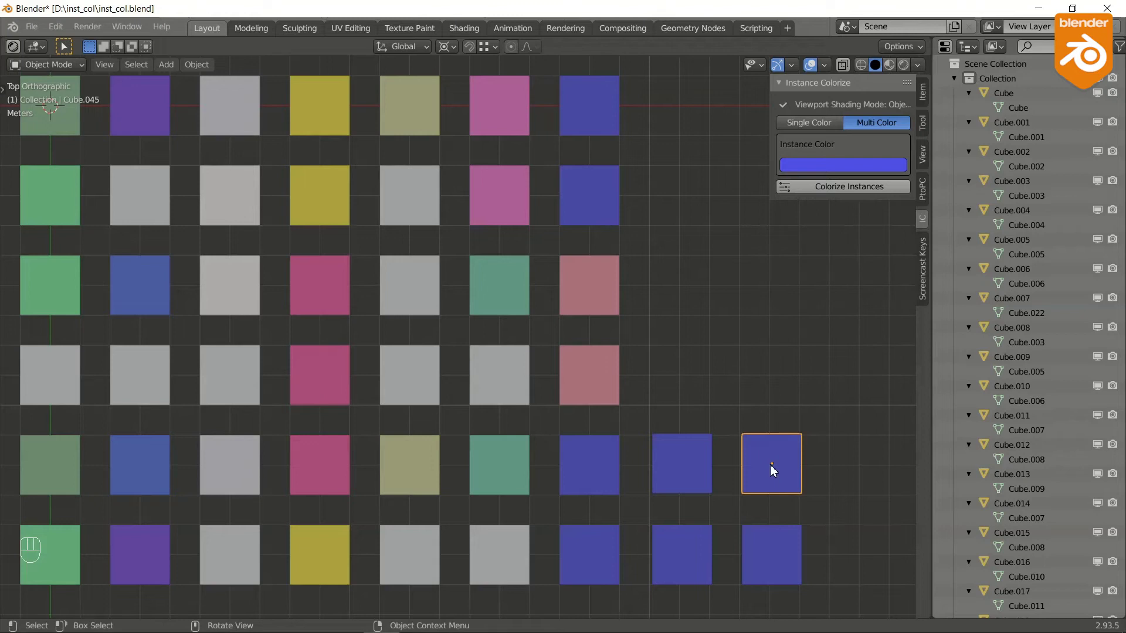
Place two copies of a grey cube beside the pink cube at the grid's right
key(shift+d)
key(y)
click(784, 380)
key(shift+d)
key(x)
click(693, 392)
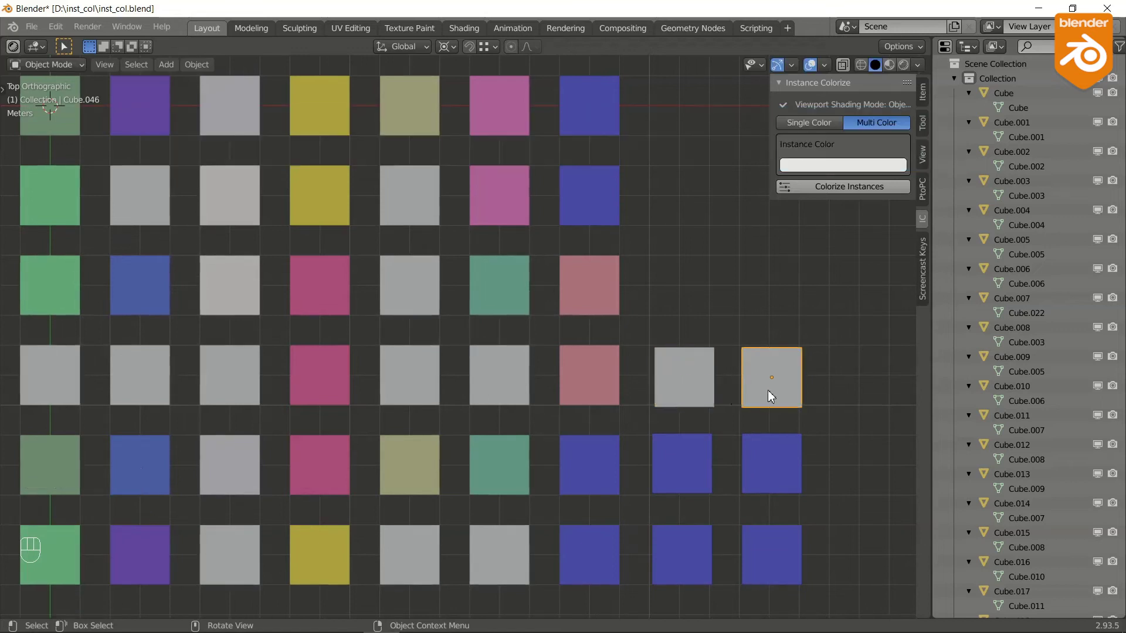
Stack linked copies of the rightmost cube upward along Y into a green column
key(alt+d)
key(y)
click(774, 317)
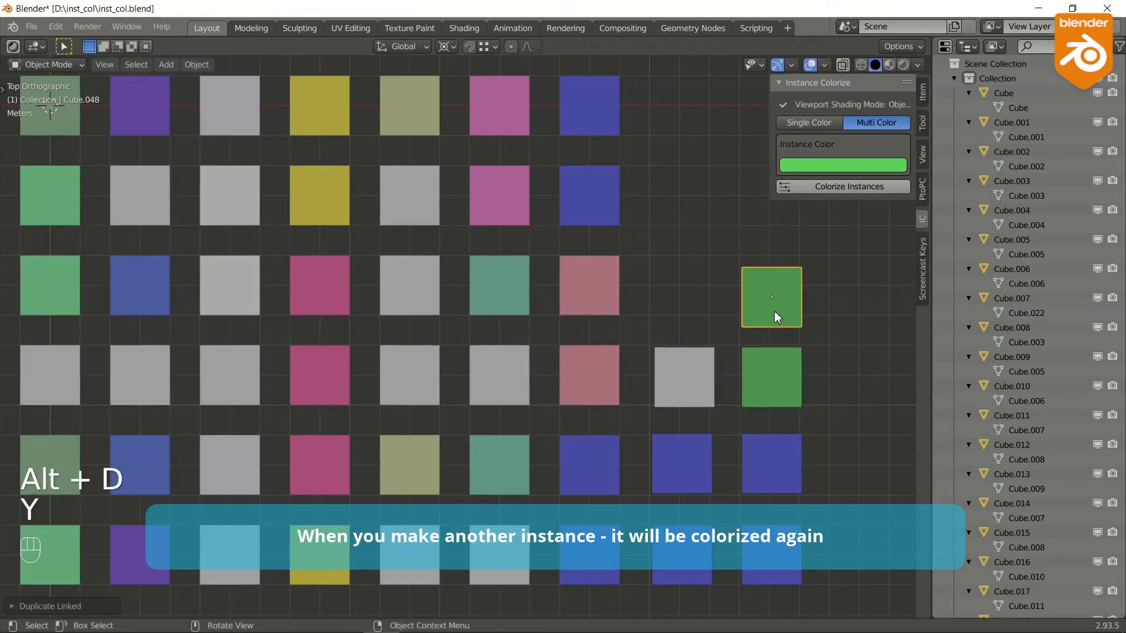
key(alt+d)
key(y)
click(769, 240)
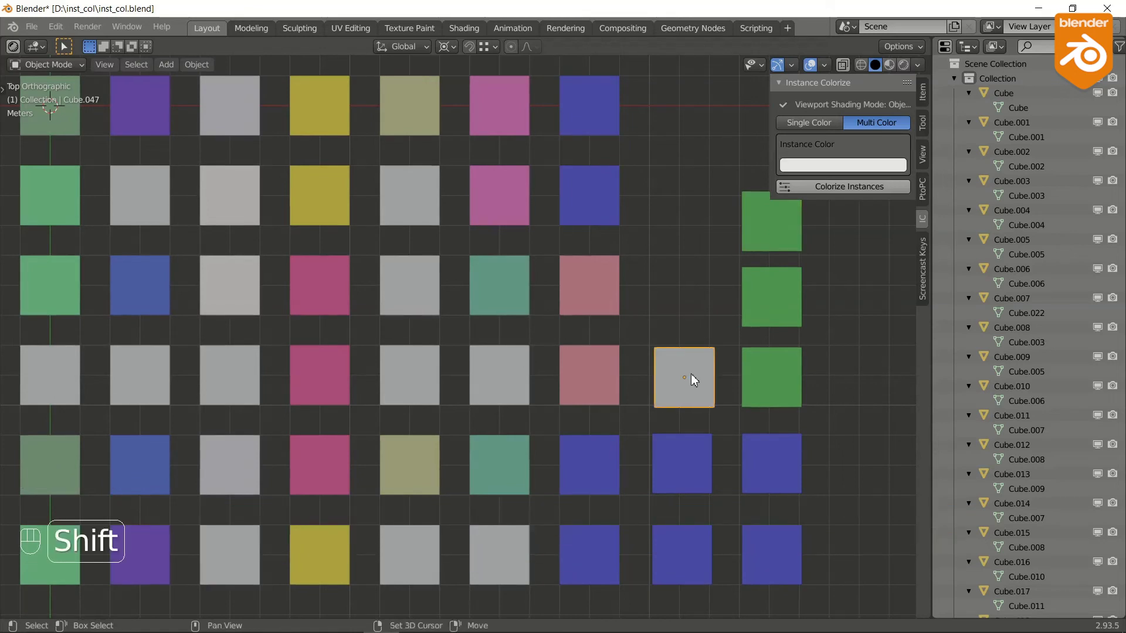
Stack three linked copies above the grey cube along Y, forming a yellow column
key(shift+d)
key(y)
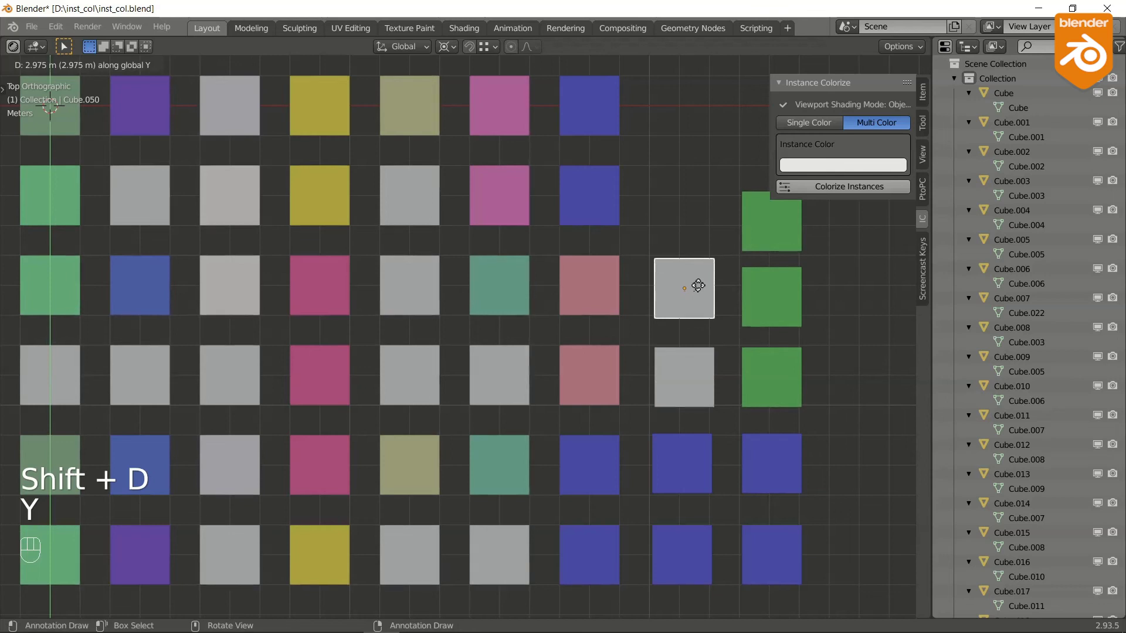
click(702, 289)
key(alt+d)
key(y)
click(704, 218)
key(alt+d)
key(y)
click(694, 130)
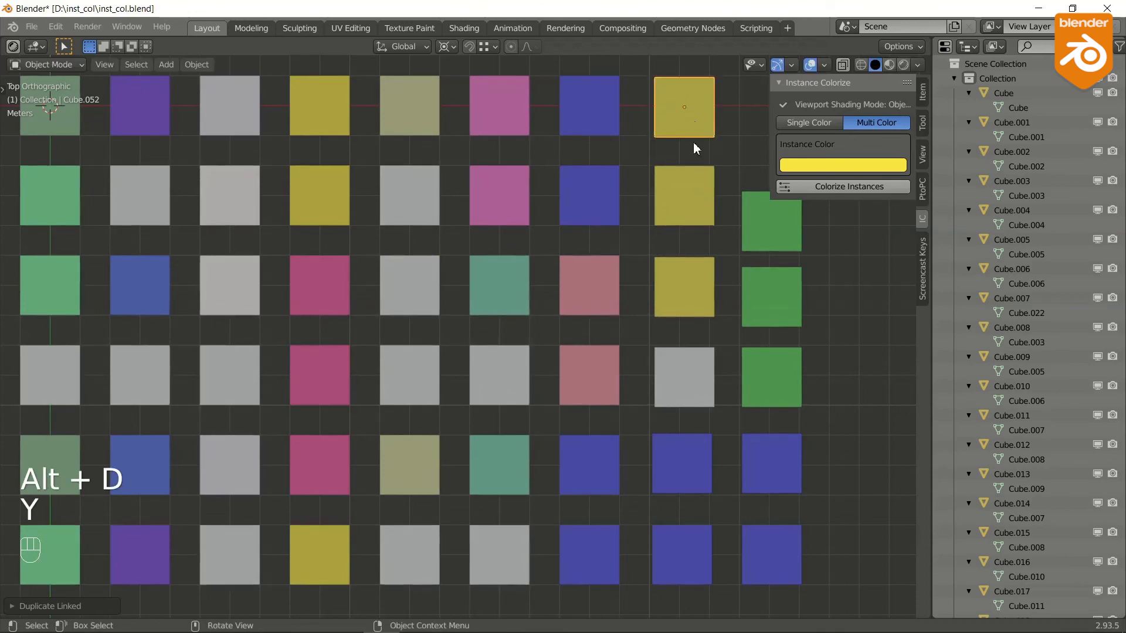
drag(593, 434, 599, 427)
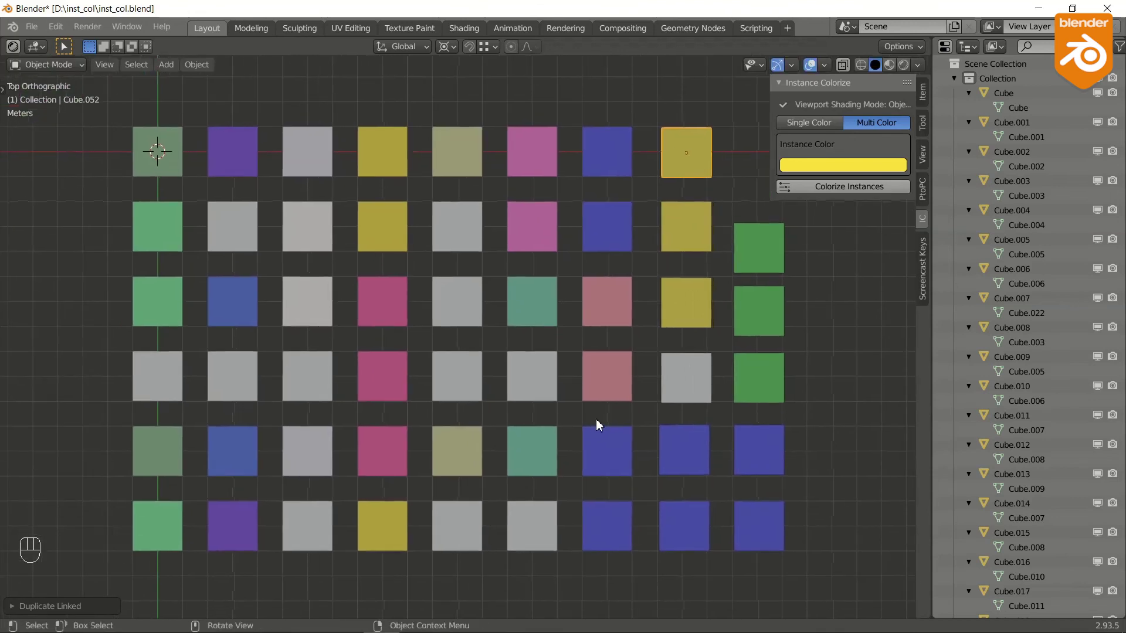